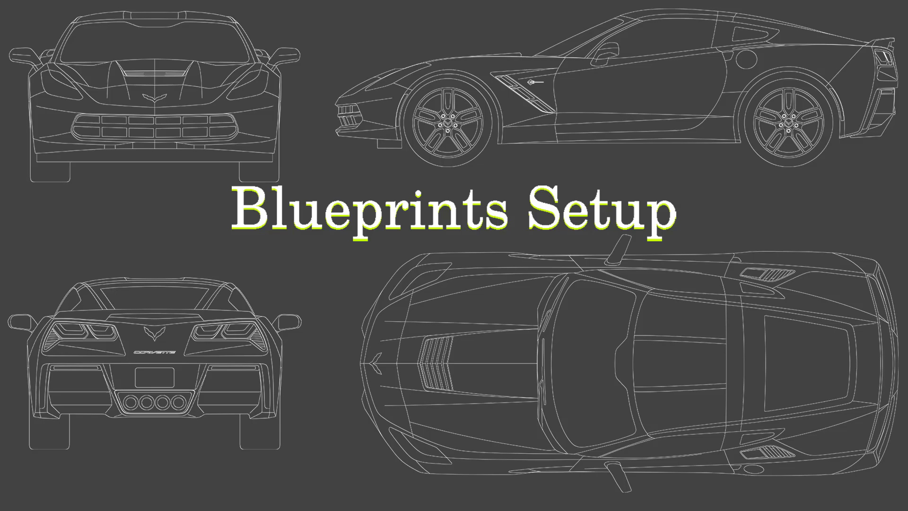
Orbit the empty scene before adding the first reference image.
{"action": "middle_click", "coordinate": [364, 232]}
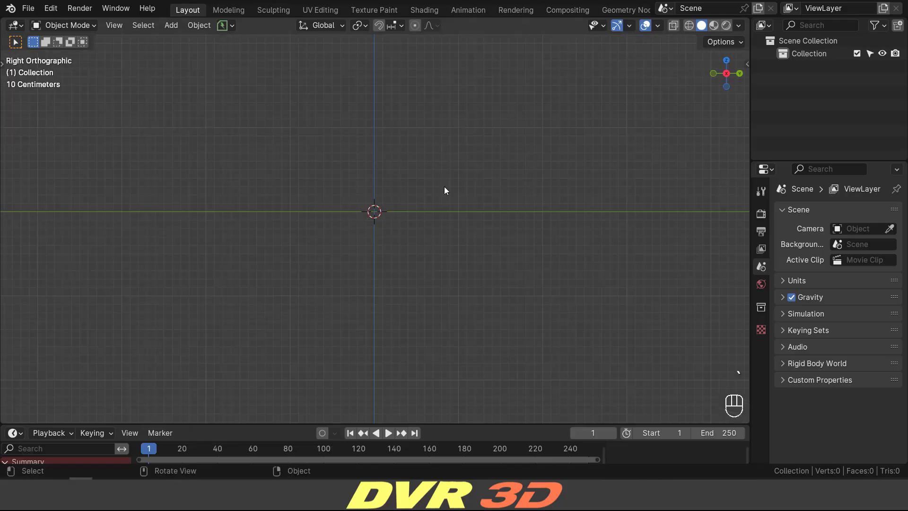
Add Right.png as a reference image with Depth Front, Side Front and opacity 0.5.
{"action": "key", "text": "shift+a"}
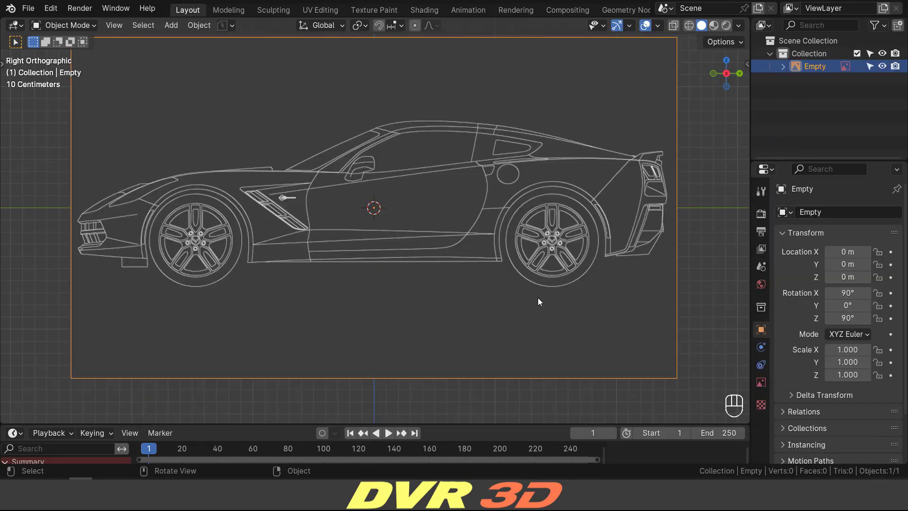
{"action": "left_click", "coordinate": [764, 384]}
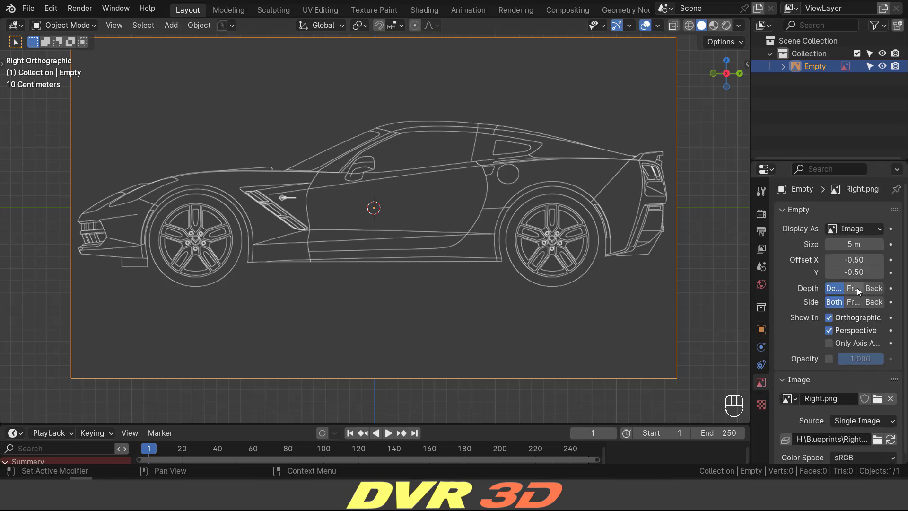
{"action": "left_click", "coordinate": [859, 292]}
{"action": "left_click", "coordinate": [855, 303]}
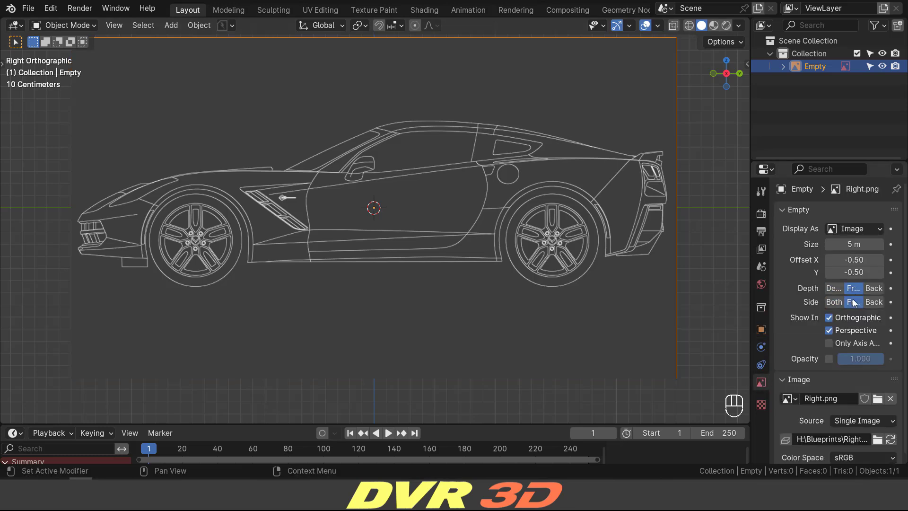
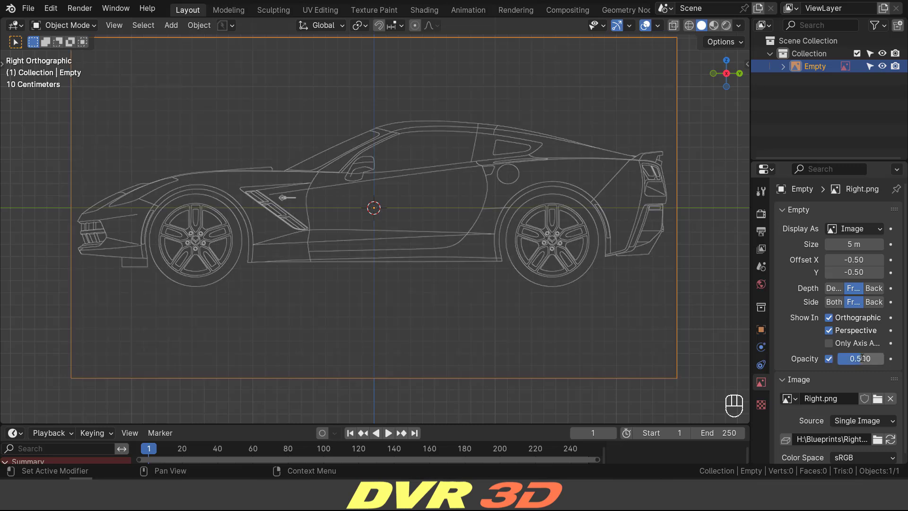
{"action": "left_click", "coordinate": [833, 336]}
{"action": "left_click", "coordinate": [768, 334]}
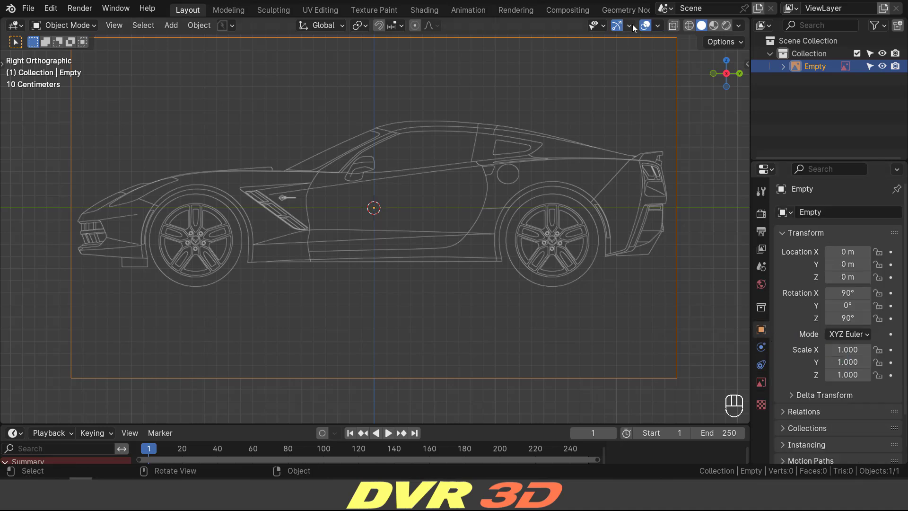
Move the side blueprint up to about Z 0.65 m so the wheels sit on the ground line.
{"action": "left_click_drag", "start_coordinate": [635, 28], "coordinate": [326, 229]}
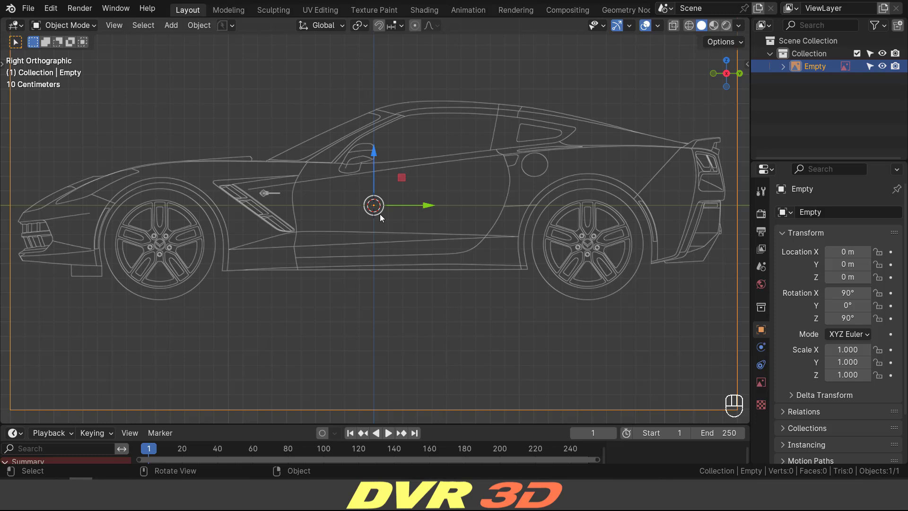
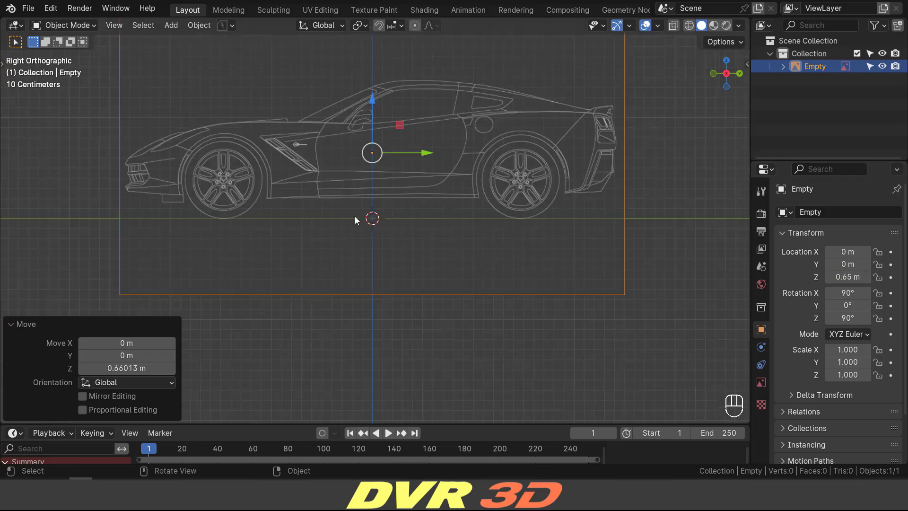
{"action": "left_click", "coordinate": [399, 250]}
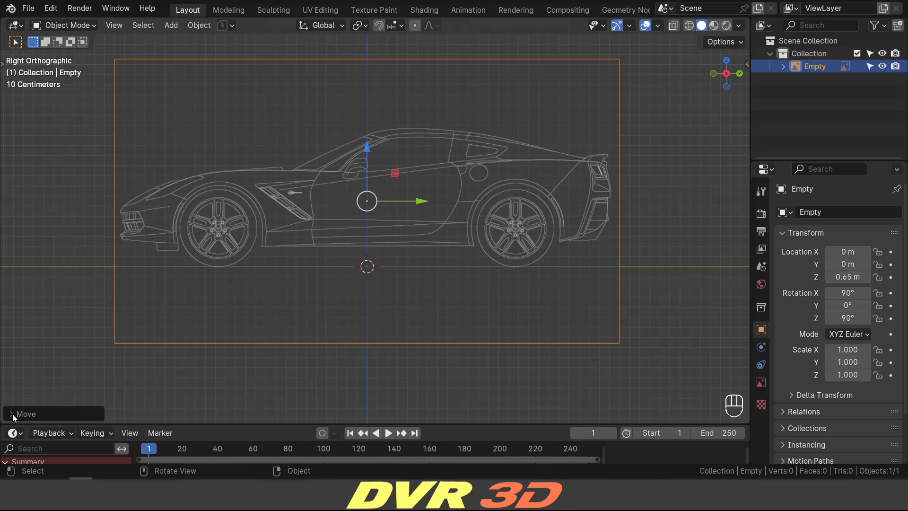
In Front view add Front.png at 0.65 m, drawn in front at opacity 0.5, then view from the back.
{"action": "middle_click", "coordinate": [274, 266]}
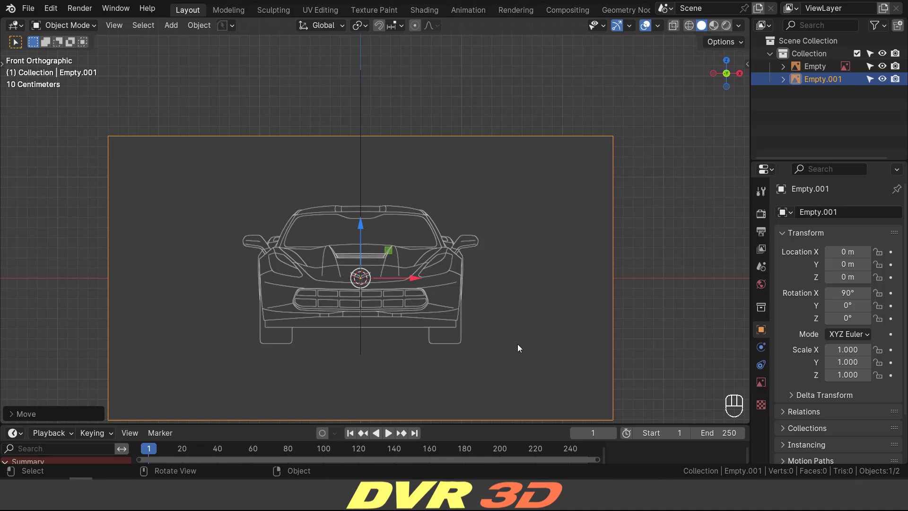
{"action": "left_click_drag", "start_coordinate": [453, 283], "coordinate": [453, 265]}
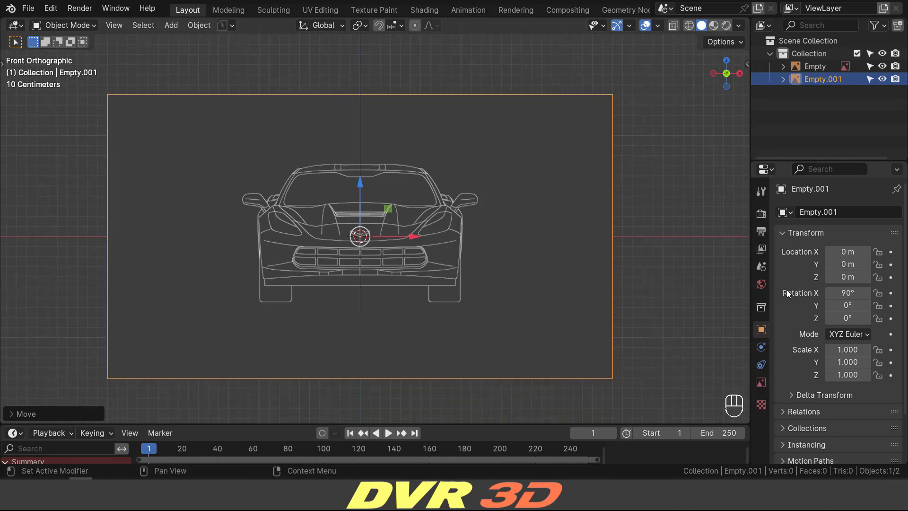
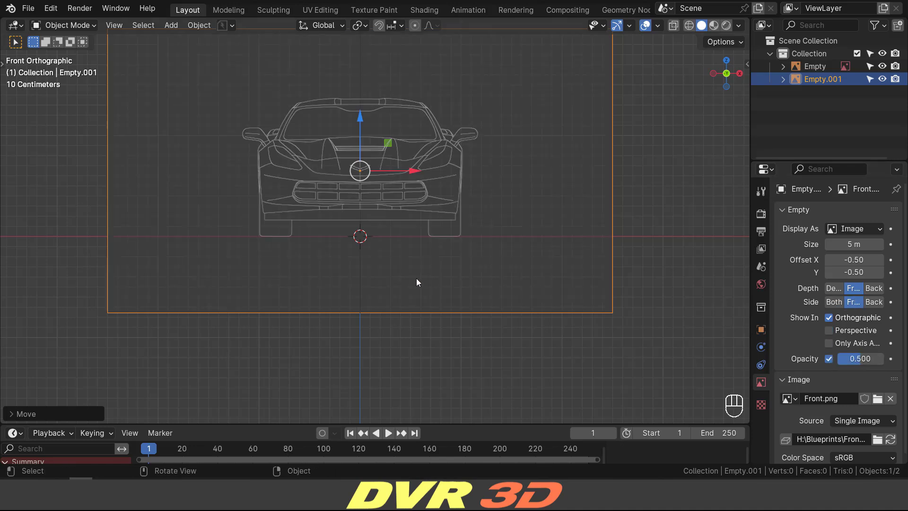
{"action": "left_click_drag", "start_coordinate": [416, 272], "coordinate": [425, 312]}
{"action": "left_click", "coordinate": [433, 282]}
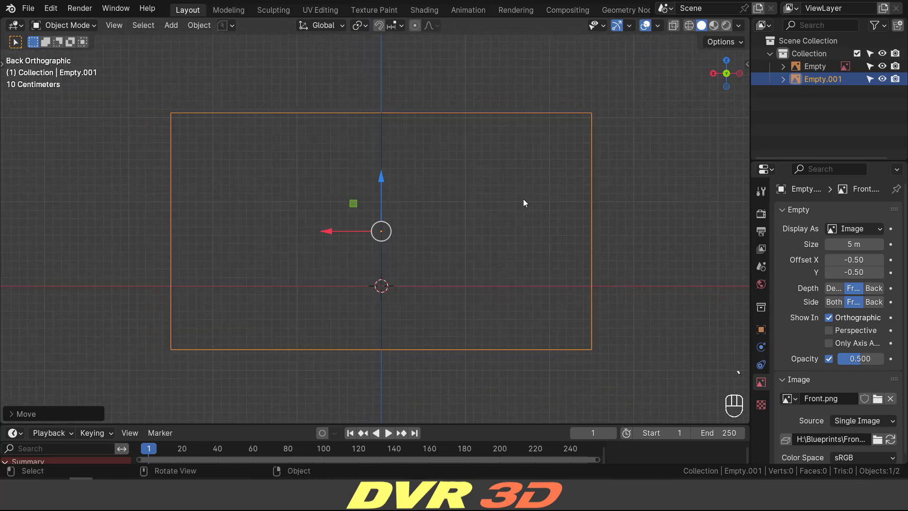
Add Back.png as a reference, rotated 180° on Z and raised to 0.65 m, then view from above.
{"action": "key", "text": "shift+a"}
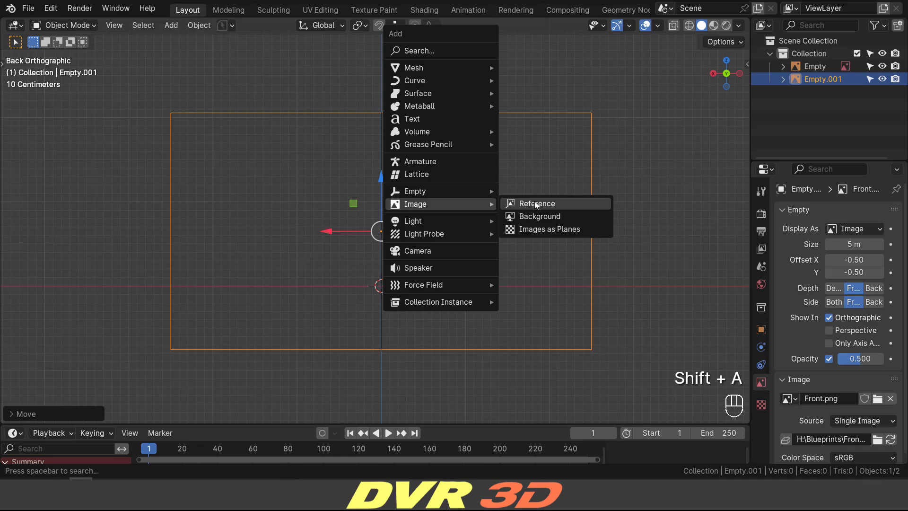
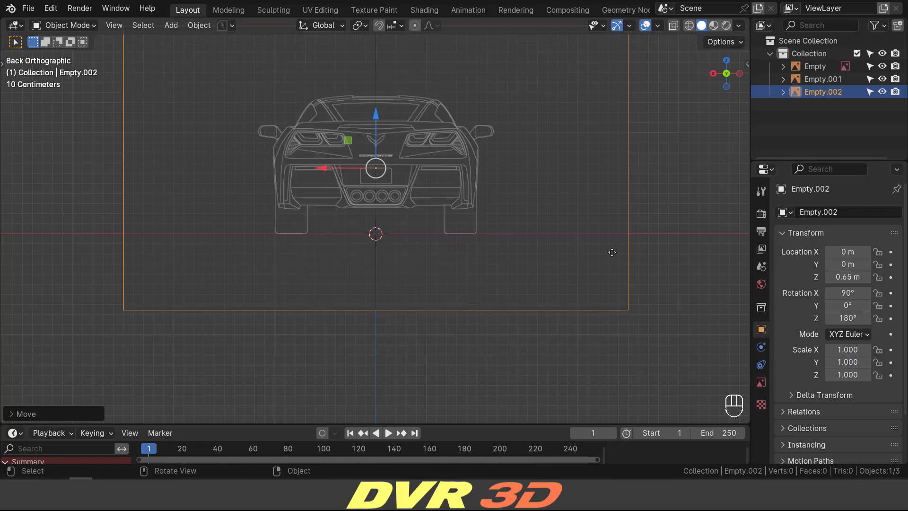
{"action": "left_click_drag", "start_coordinate": [411, 220], "coordinate": [417, 267]}
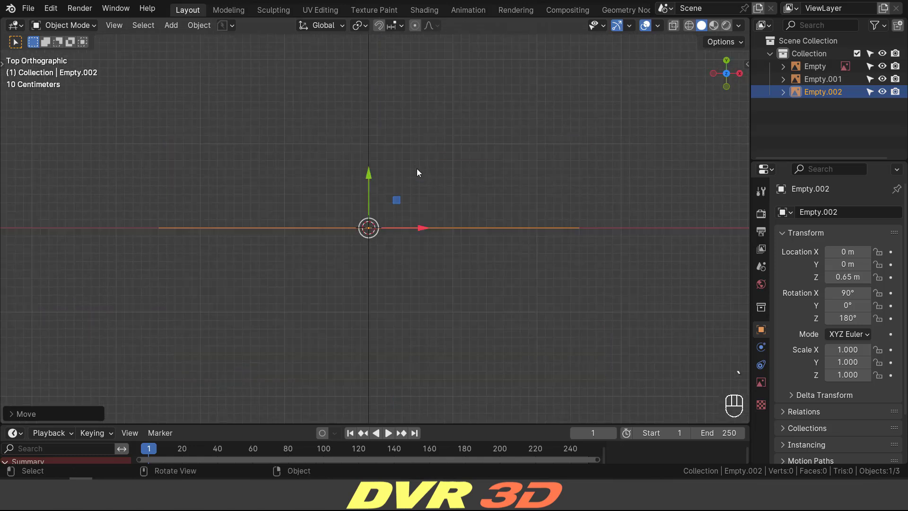
Add Top.png as a reference image at the origin in Top view and name it Top.
{"action": "key", "text": "shift+a"}
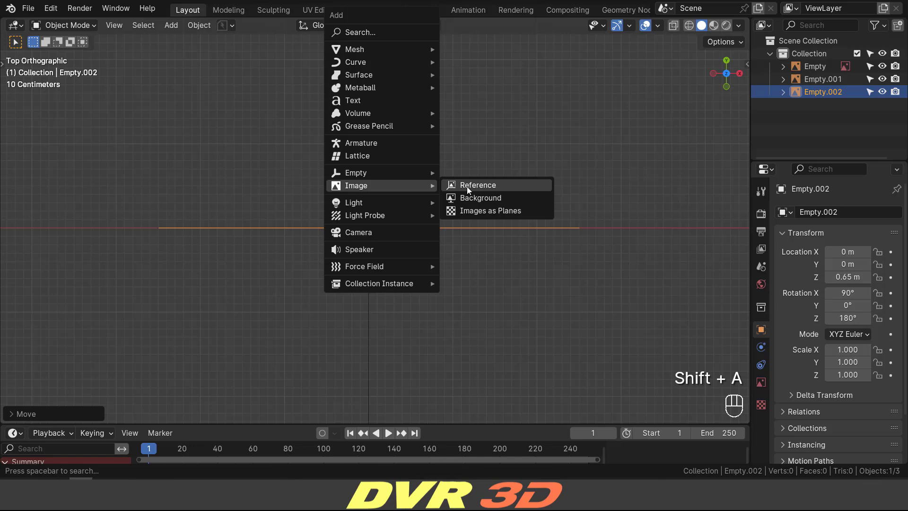
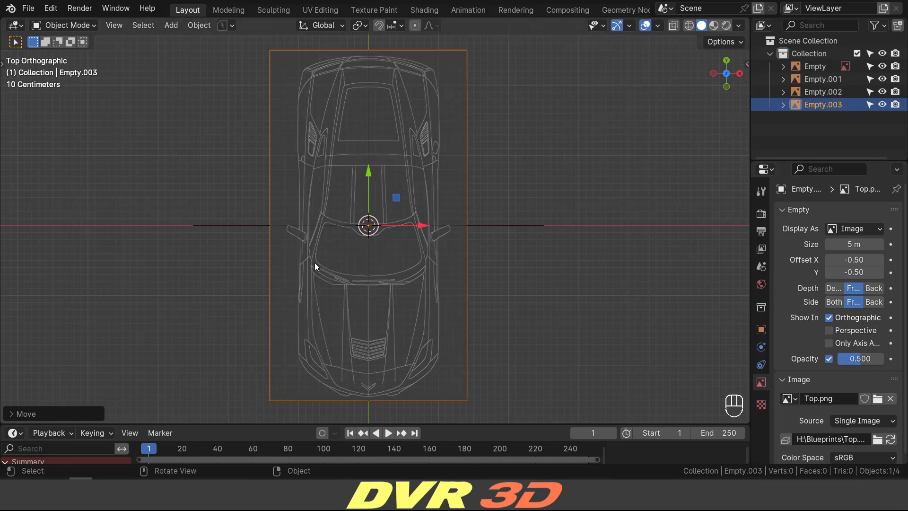
{"action": "left_click", "coordinate": [346, 252]}
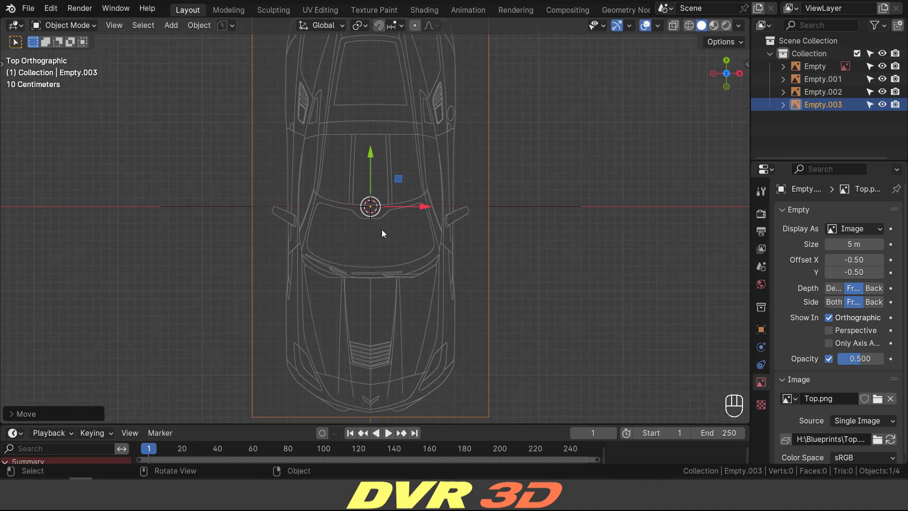
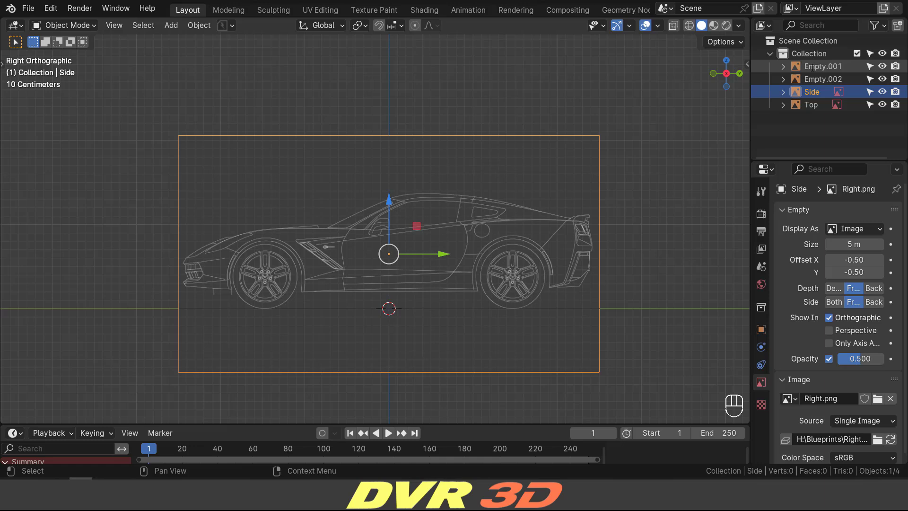
Rename the blueprint empties Side, Front, Back and lower Top to Z -0.7552 m.
{"action": "left_click", "coordinate": [452, 192]}
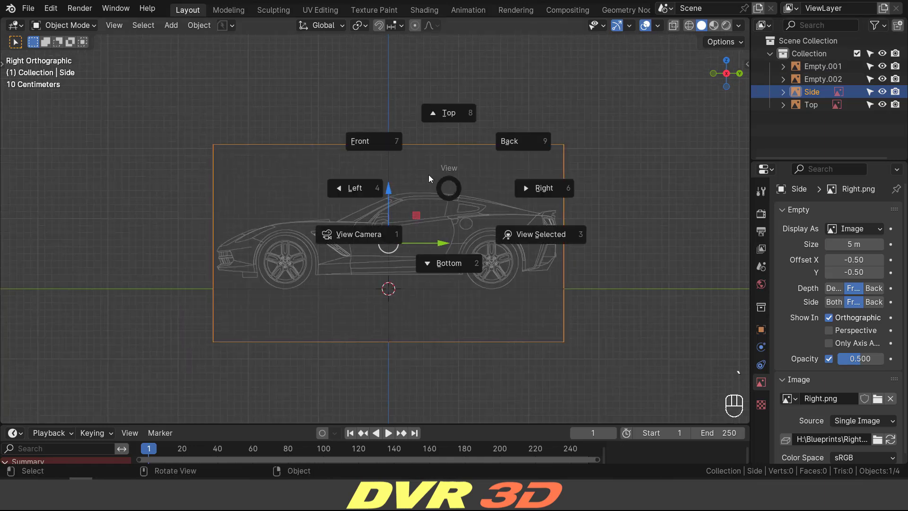
{"action": "left_click", "coordinate": [326, 147]}
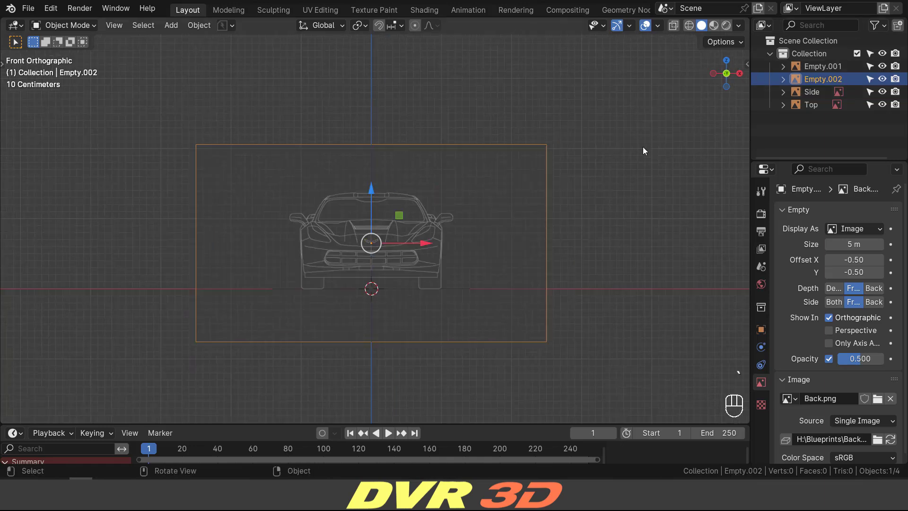
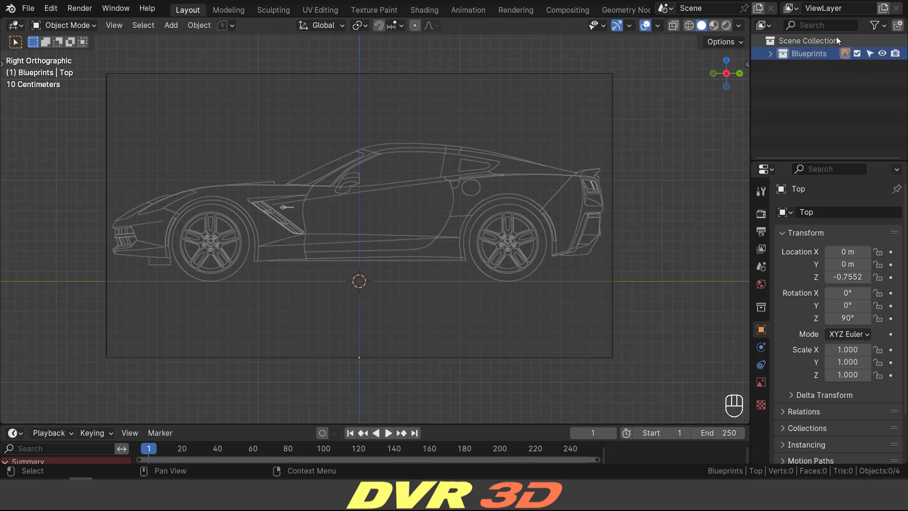
Rename the blueprint collection to Blueprints and create a new collection under Scene Collection.
{"action": "left_click", "coordinate": [873, 57]}
{"action": "left_click", "coordinate": [806, 46]}
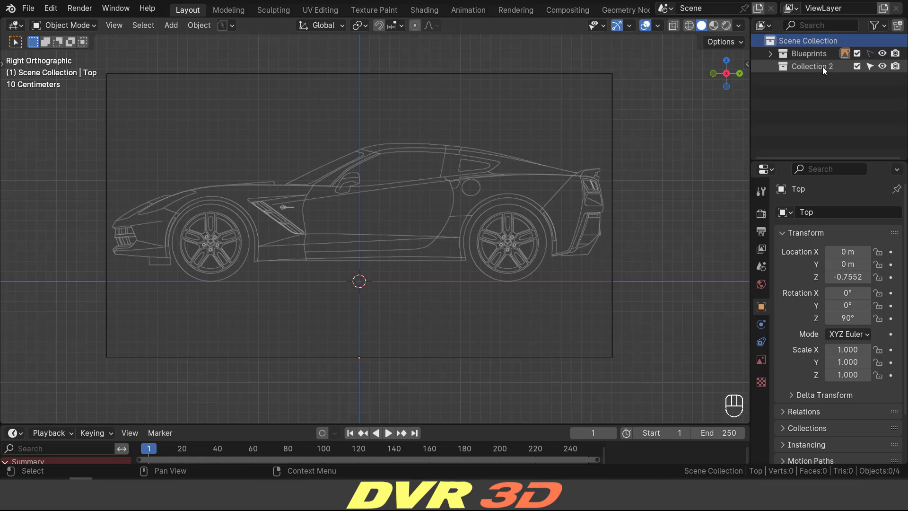